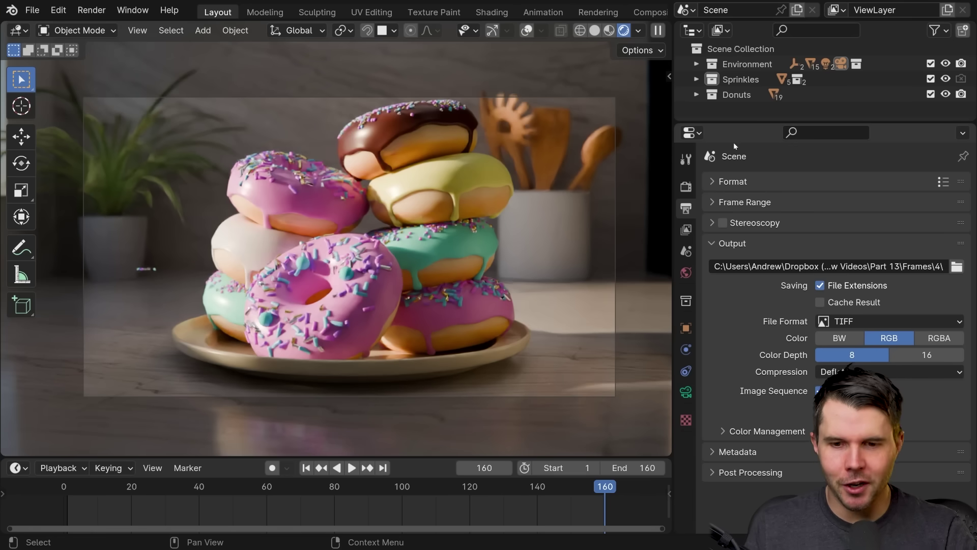
Step: Play and stop the donut sequence, then set the scene frame rate to 30 fps
click(806, 269)
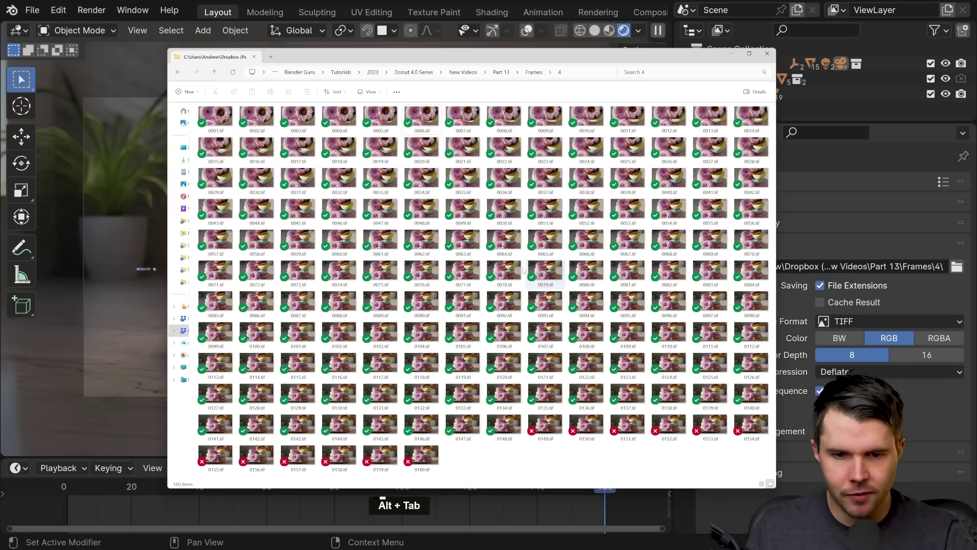
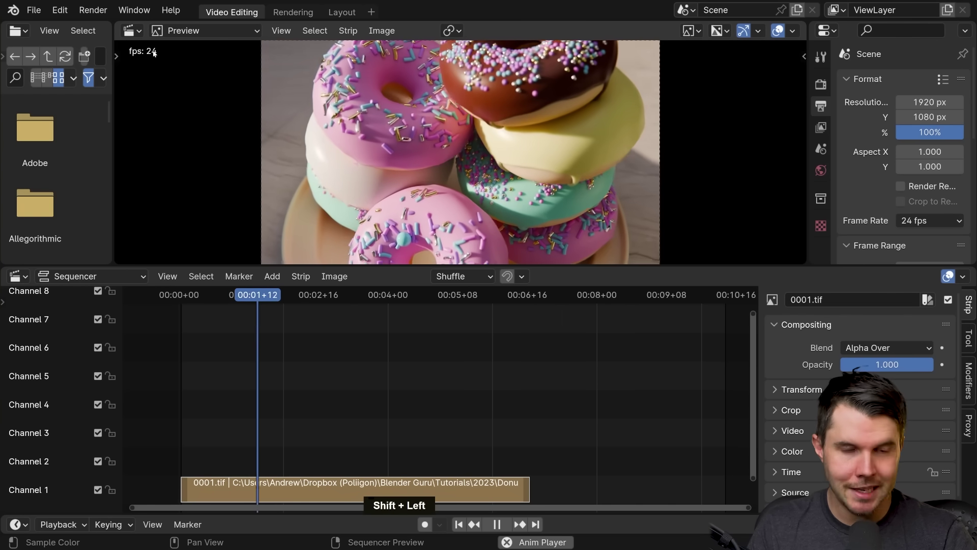
key(space)
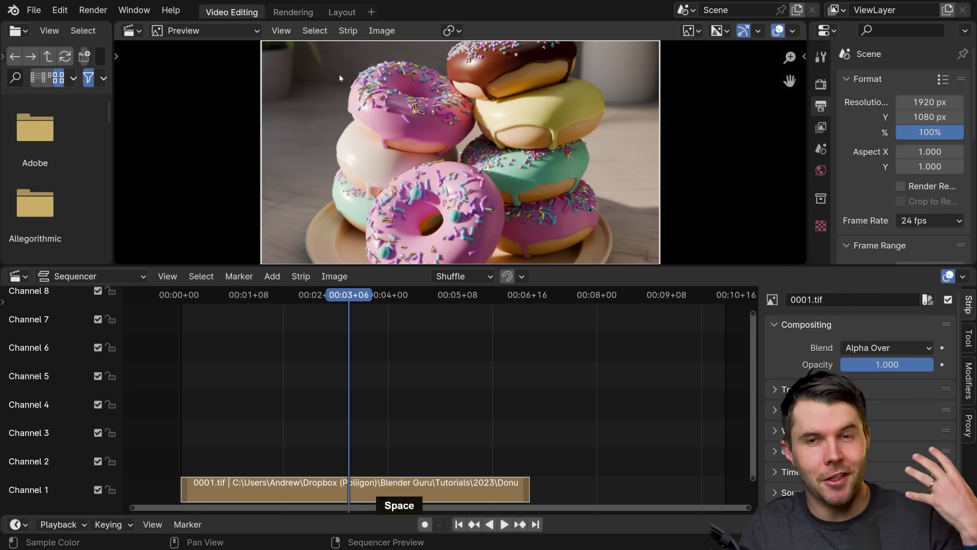
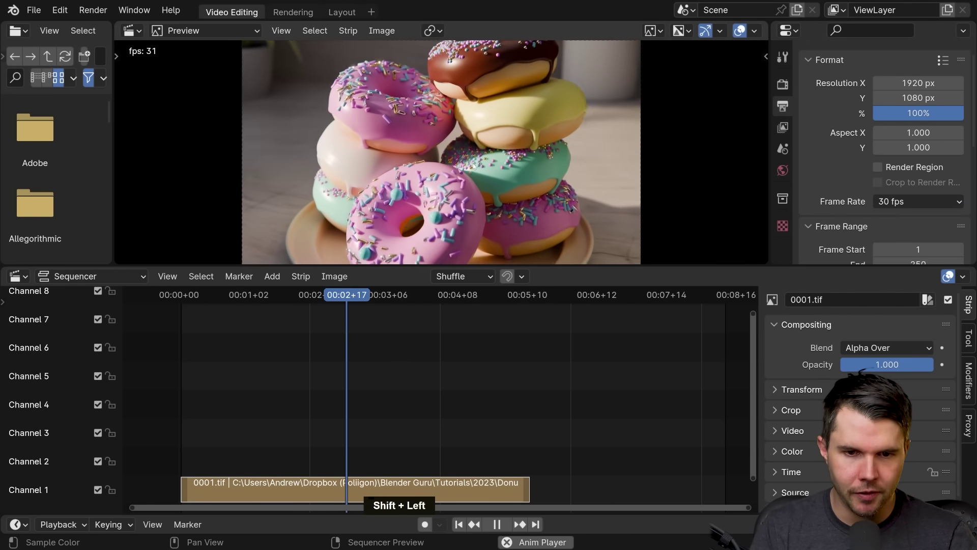
scroll(down, 3)
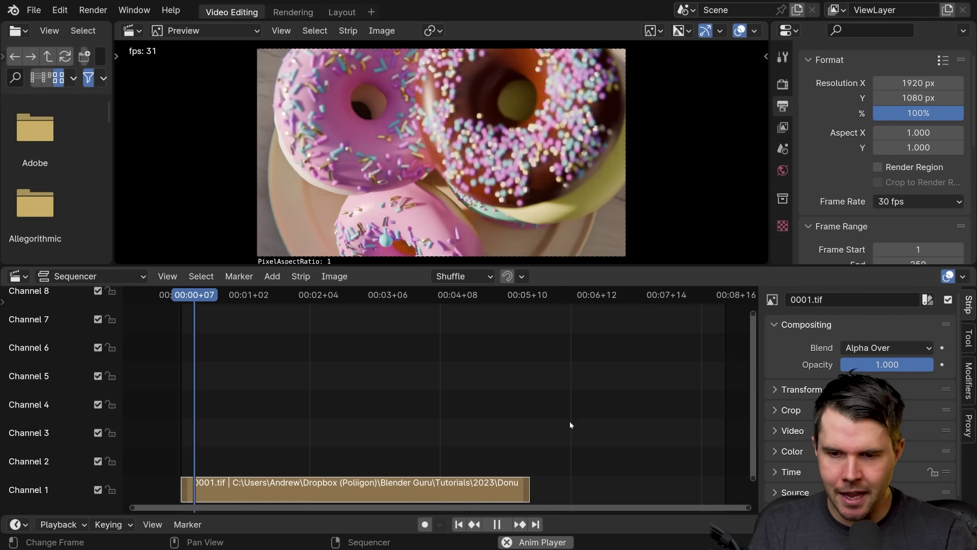
Step: Scrub the playhead along the timeline to the end of the donut strip
click(528, 298)
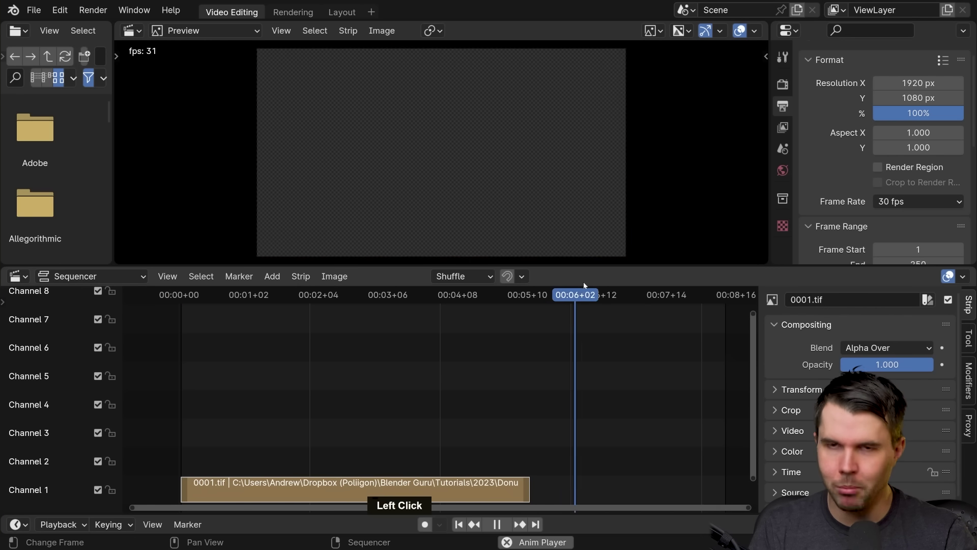
key(space)
click(539, 297)
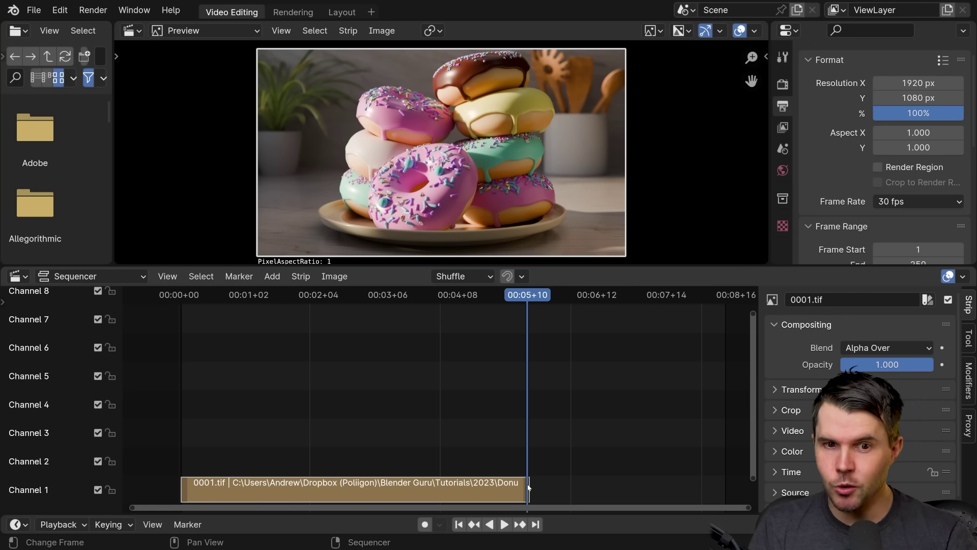
Step: Drag the strip's right handle so the donut sequence ends at frame 250
click(529, 491)
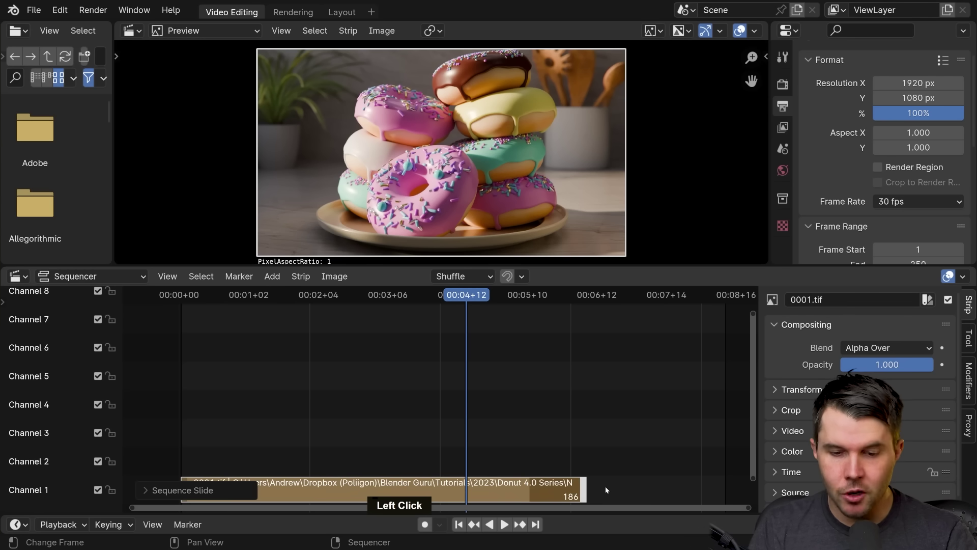
key(g)
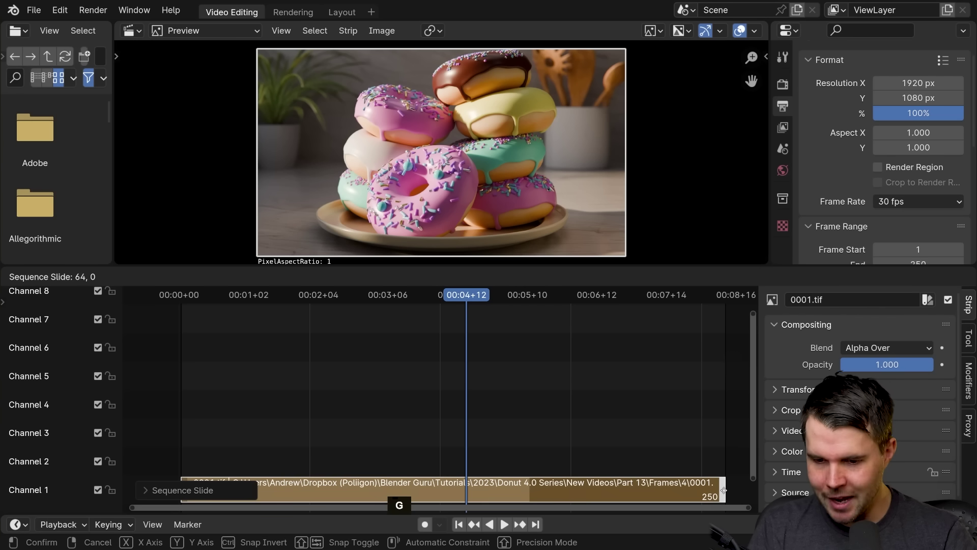
click(726, 492)
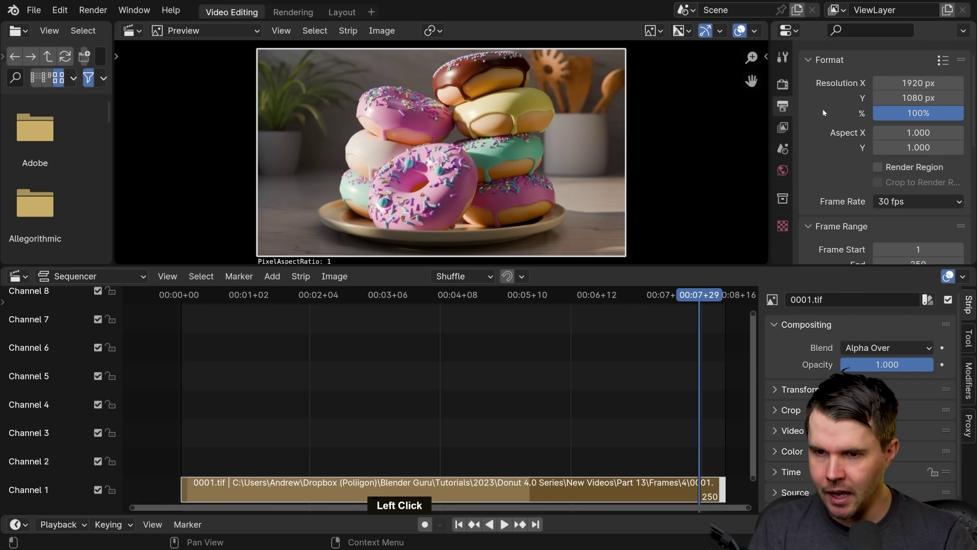
middle_click(843, 164)
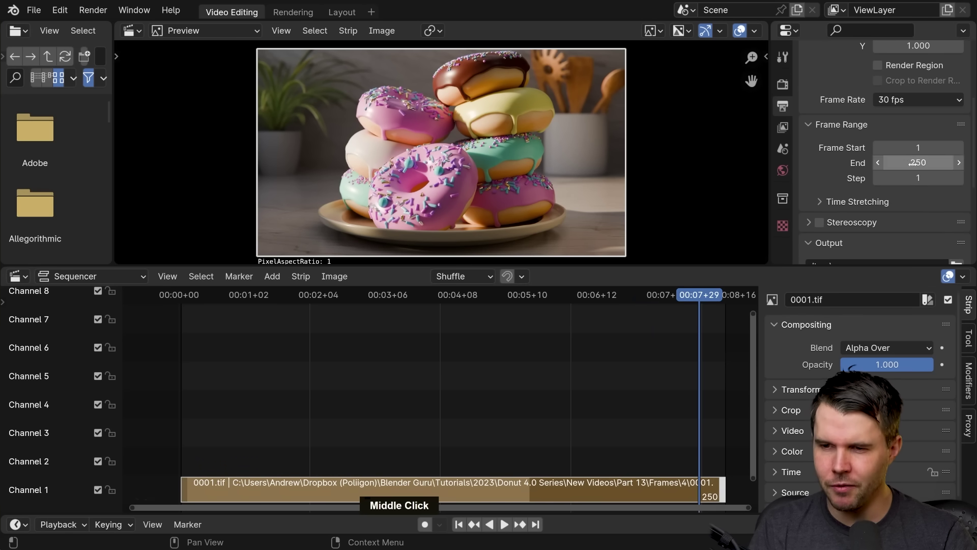
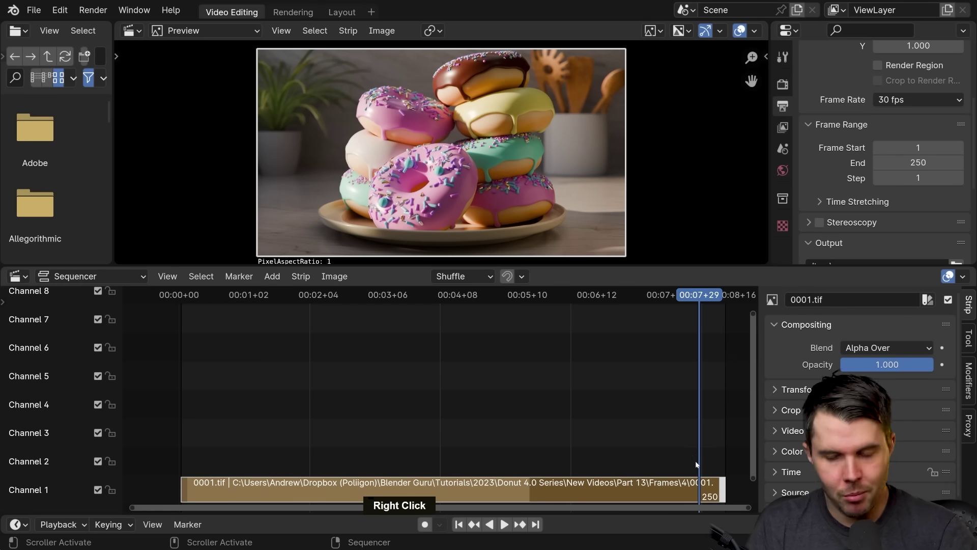
click(699, 298)
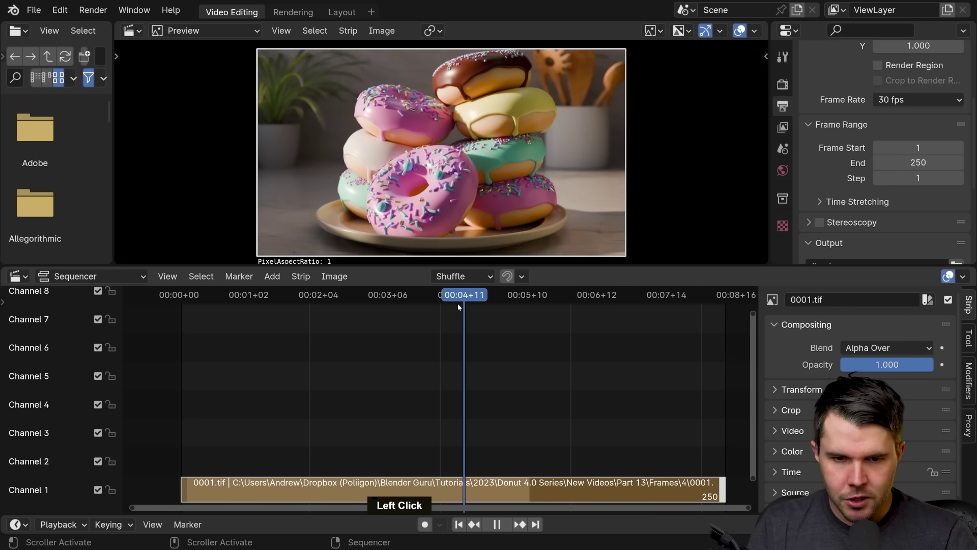
Step: Play the extended sequence and park the playhead near its end
key(space)
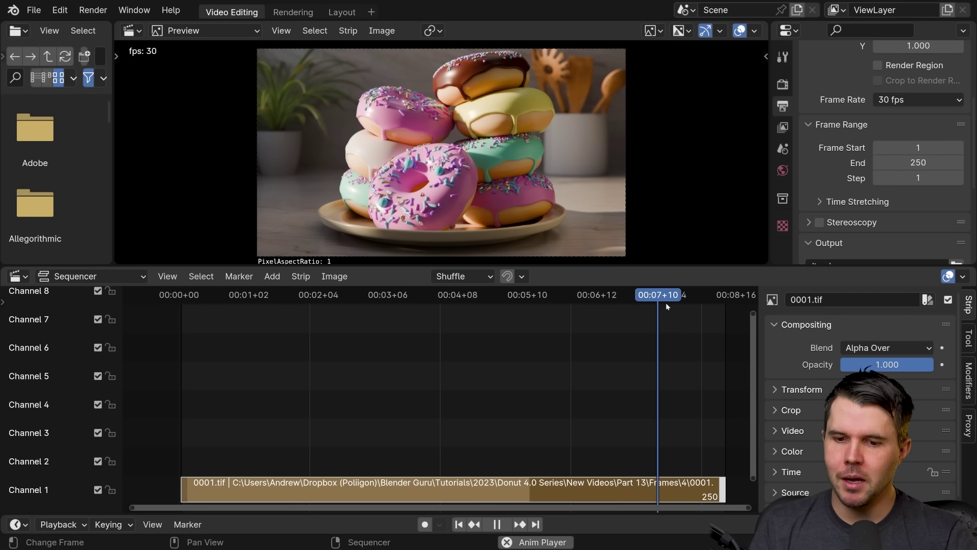
key(space)
click(682, 297)
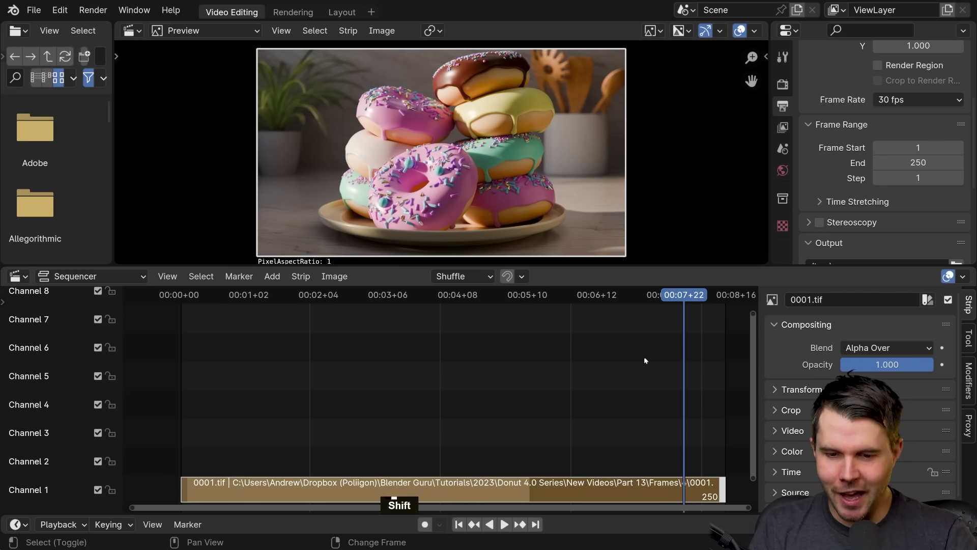
Step: Add a black Color strip on channel 2 aligned to end with the sequence at frame 250
key(shift+a)
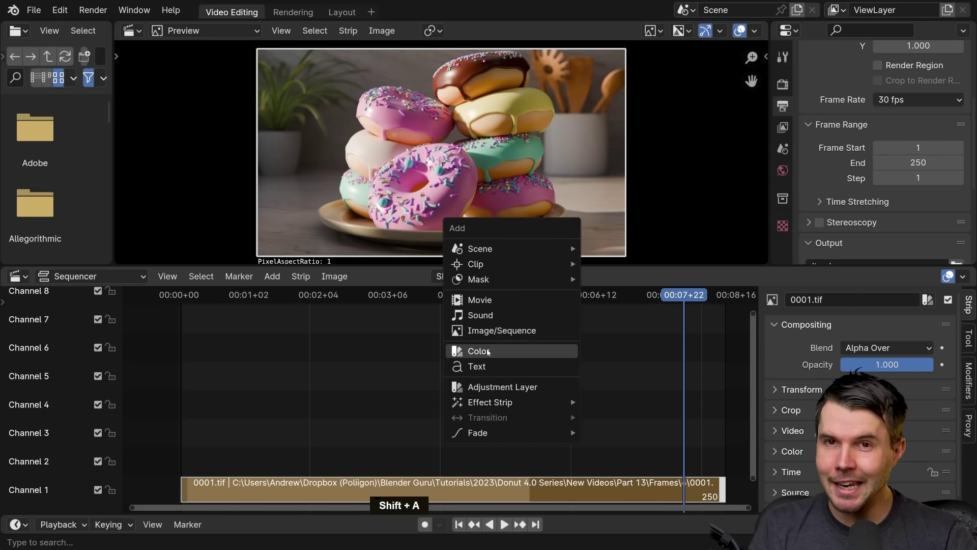
click(491, 351)
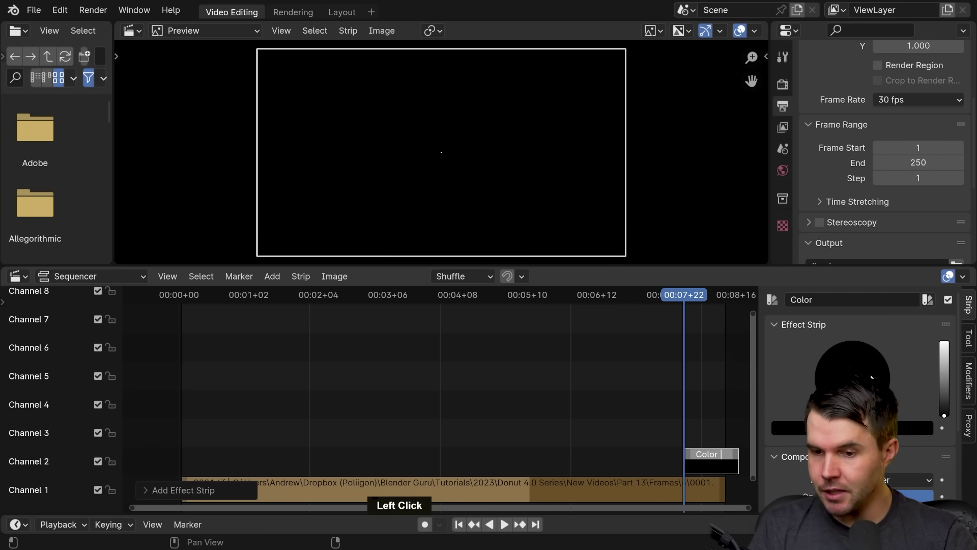
click(719, 458)
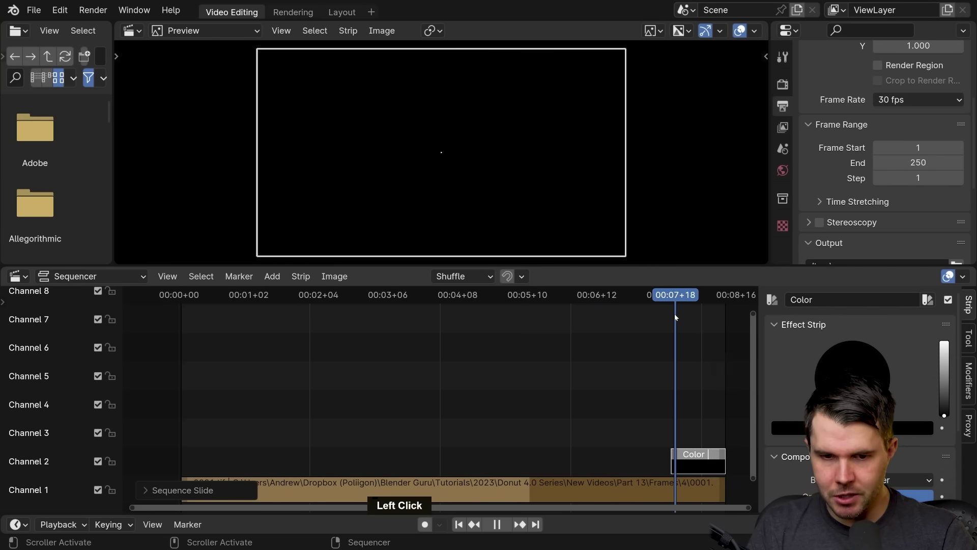
click(672, 319)
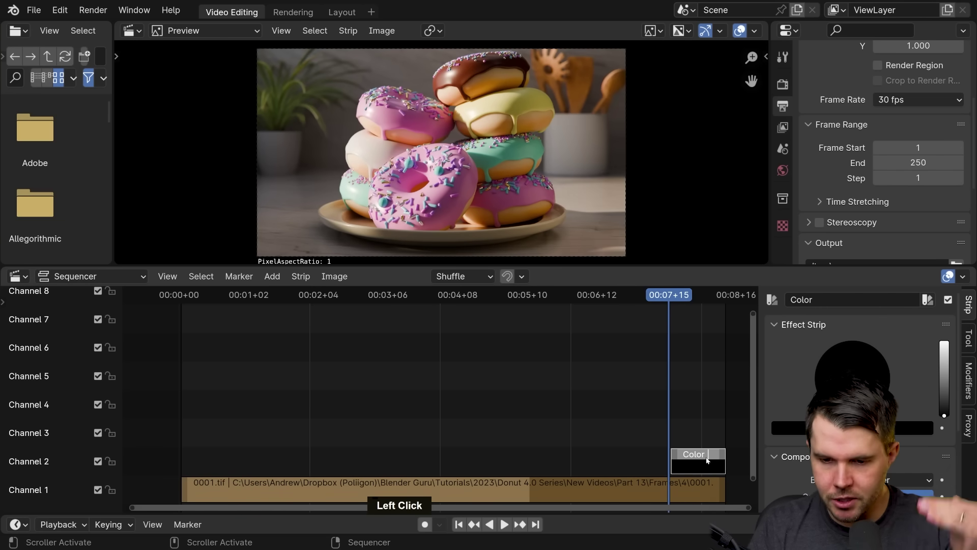
click(673, 297)
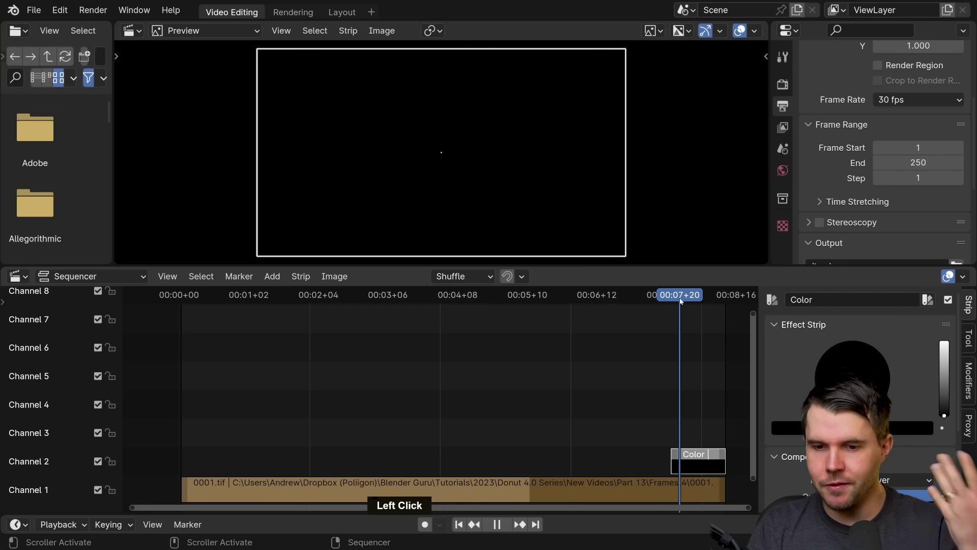
Step: Keyframe the black Color strip's opacity so it fades in over the final frames
click(684, 301)
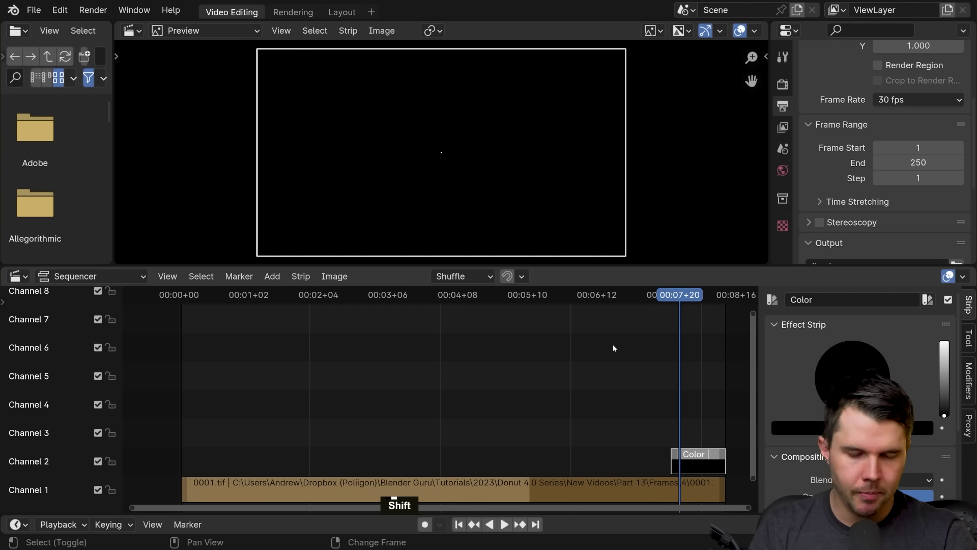
key(shift+a)
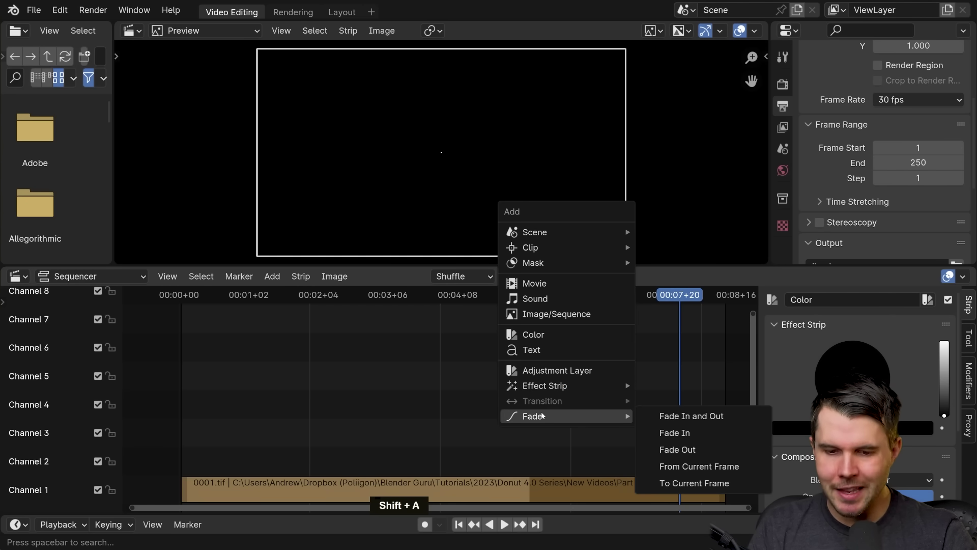
click(698, 431)
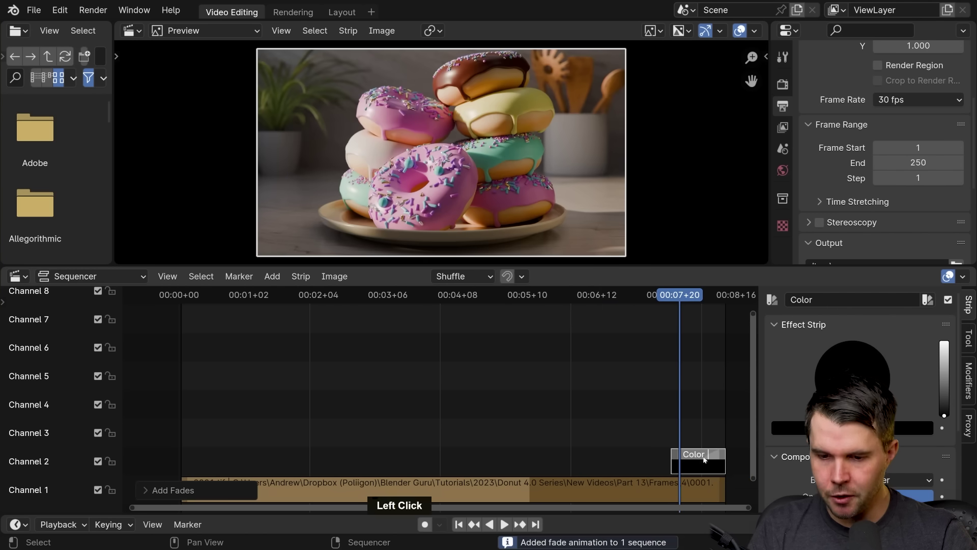
scroll(up, 3)
scroll(down, 3)
click(680, 510)
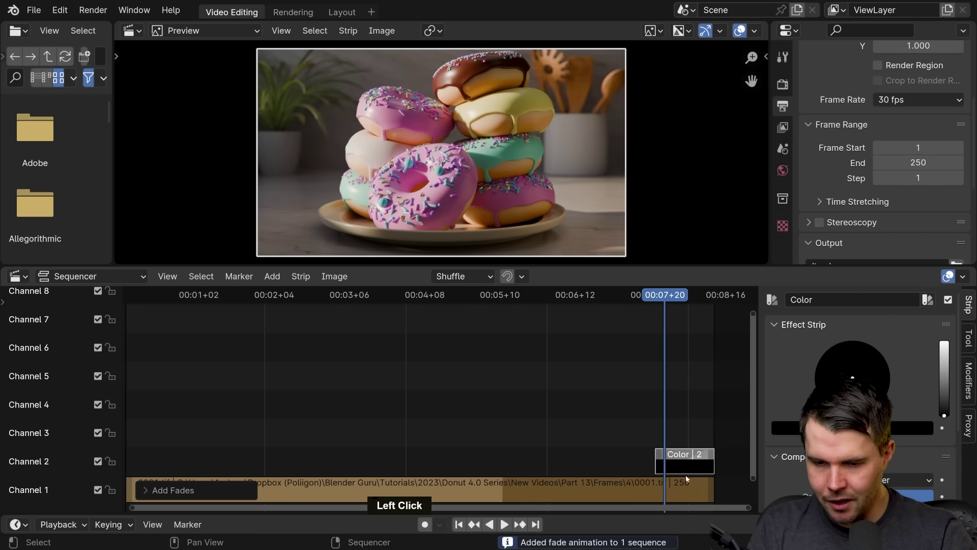
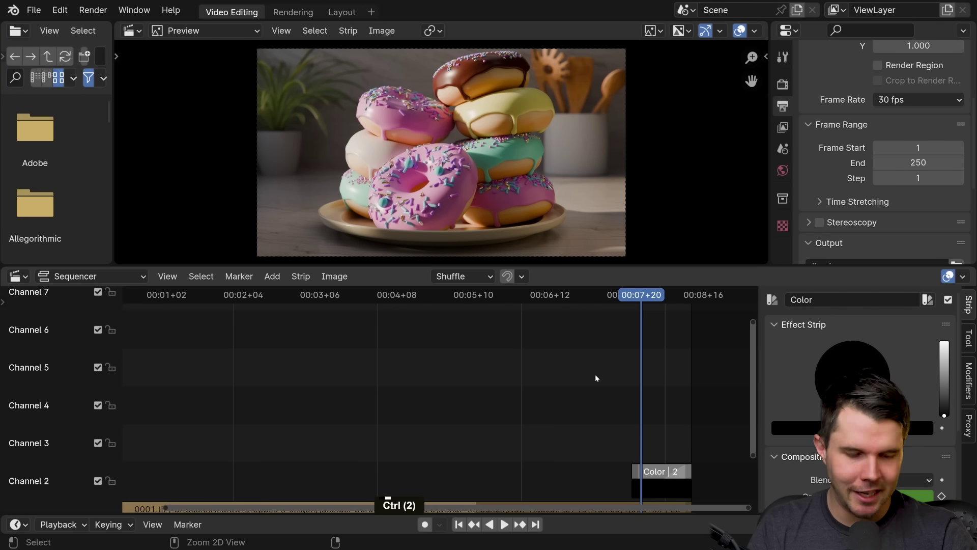
Step: Scrub through the fade to check the donut footage darkens toward black
middle_click(596, 381)
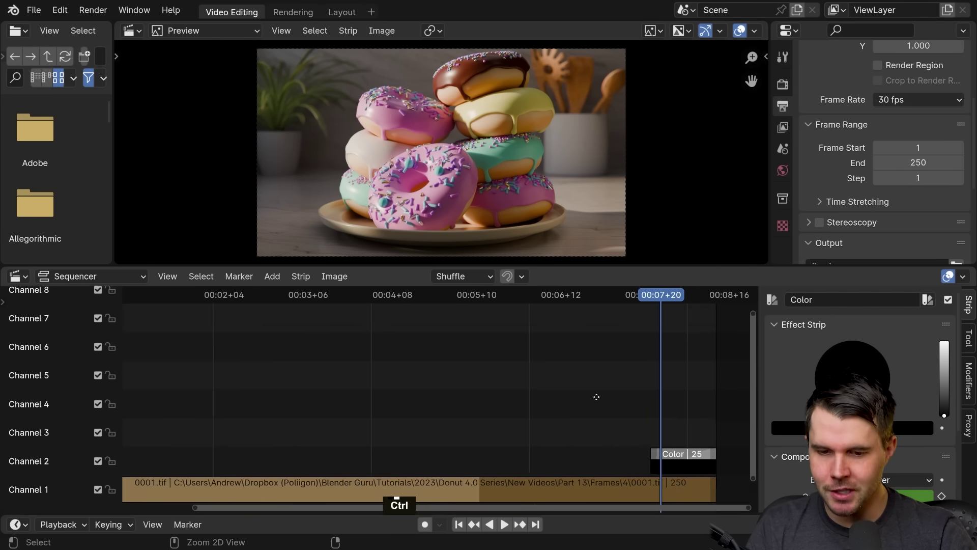
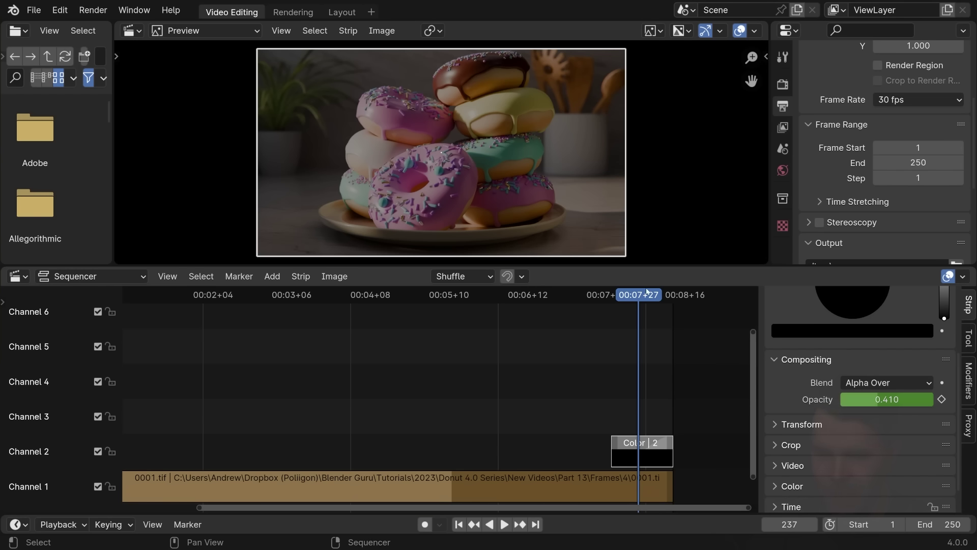
click(646, 297)
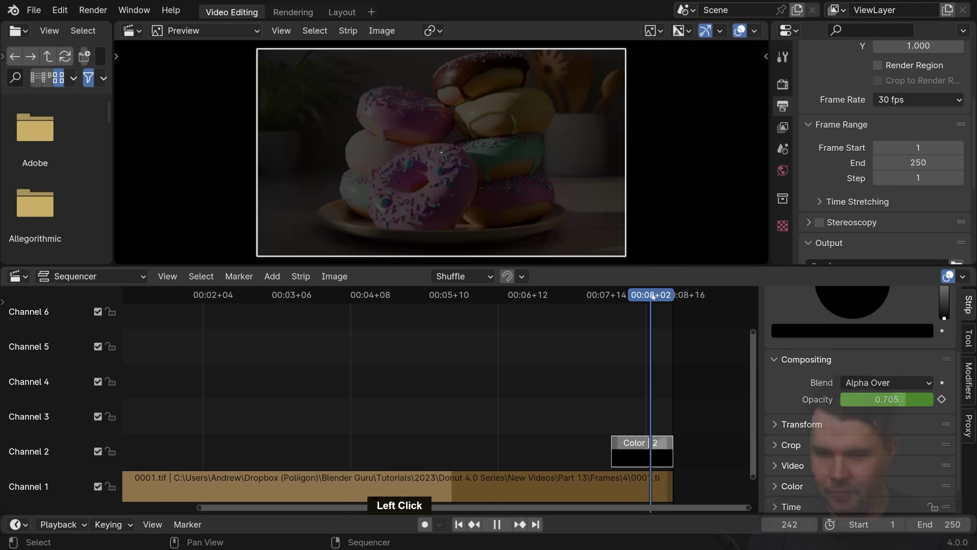
key(space)
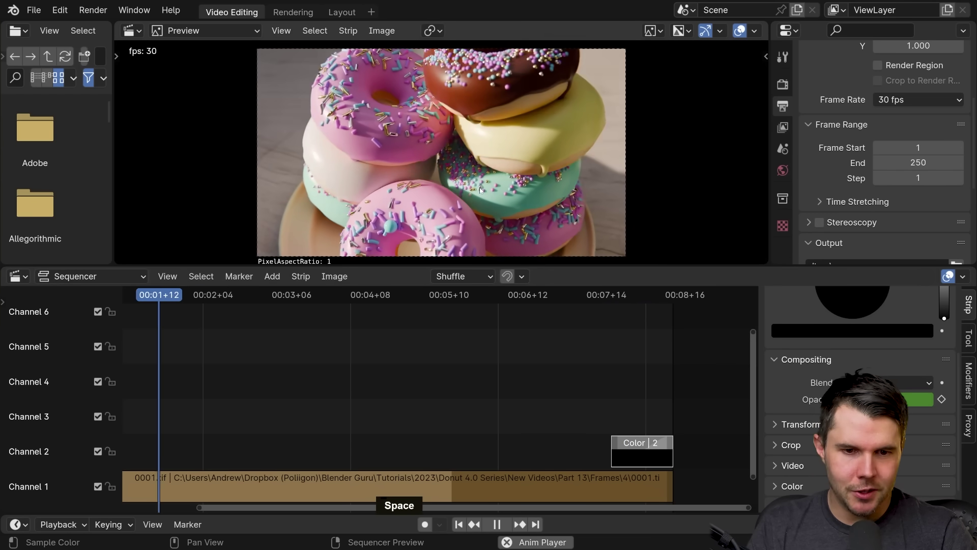
scroll(down, 3)
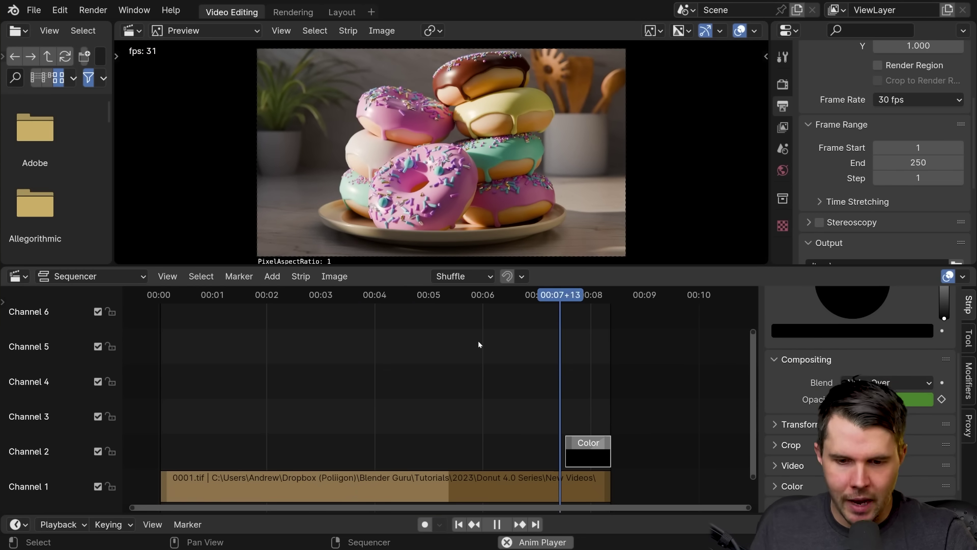
key(space)
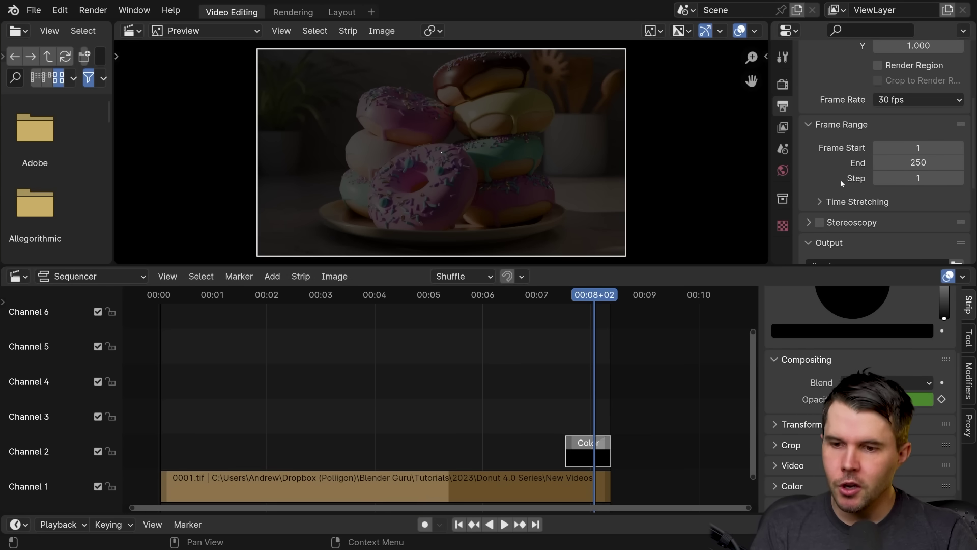
Step: Set the render output path to a file named video inside the donut frames folder
click(783, 106)
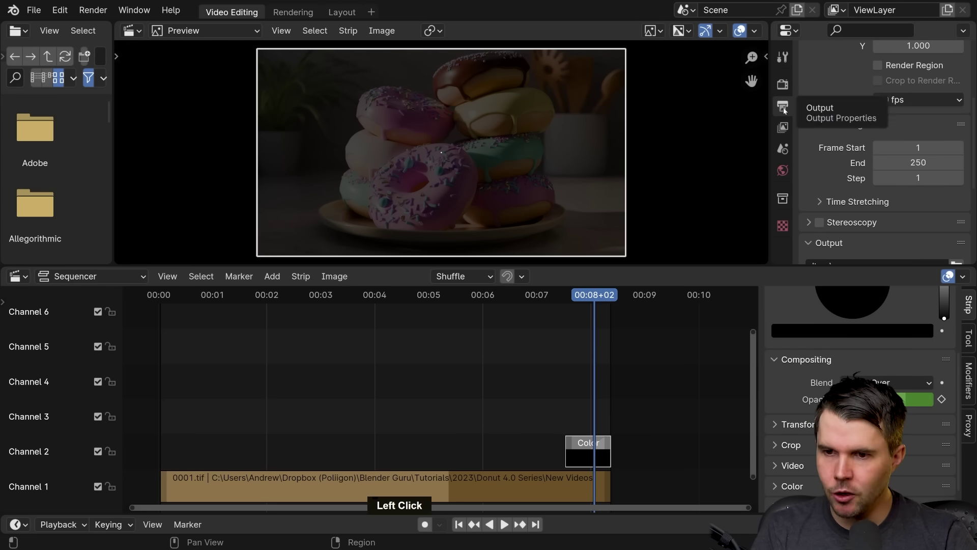
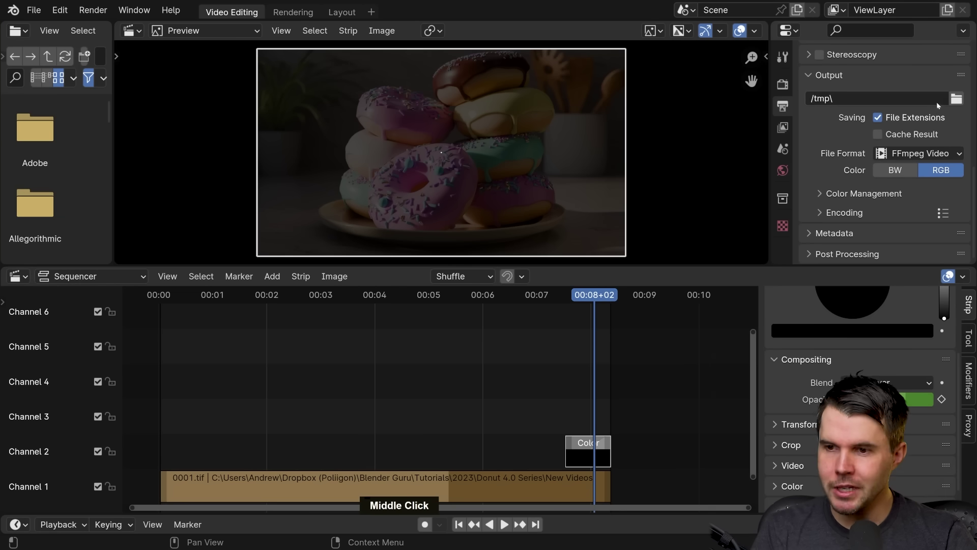
click(954, 101)
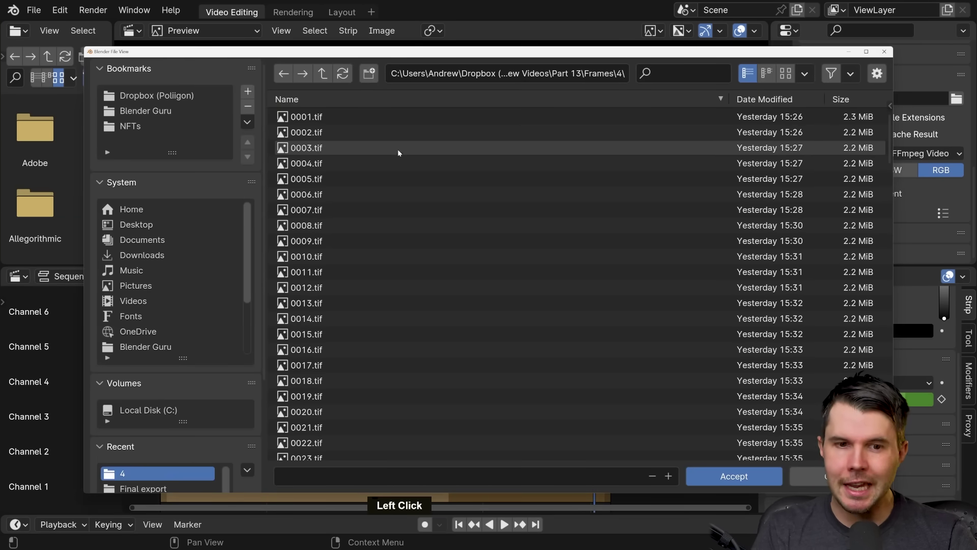
key(v)
key(i)
key(e)
key(d)
key(Return)
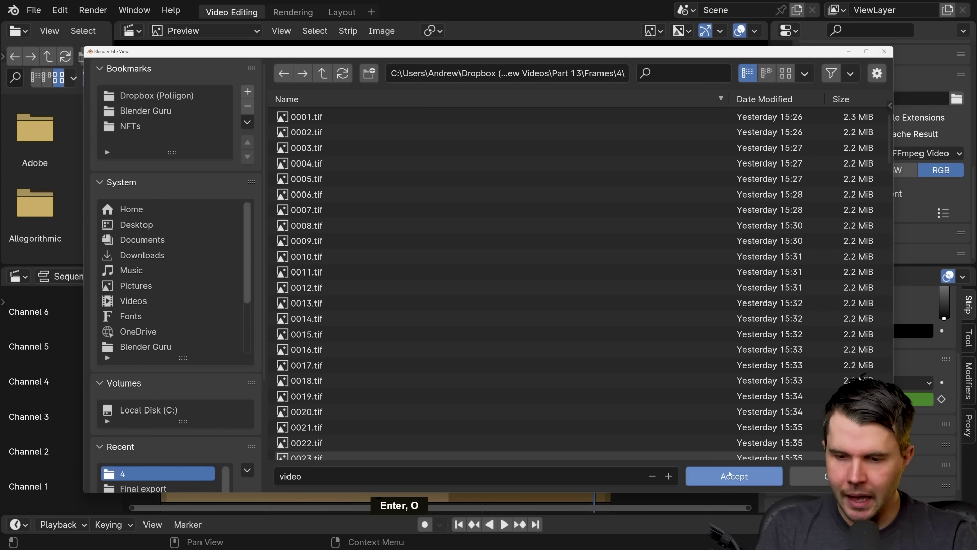
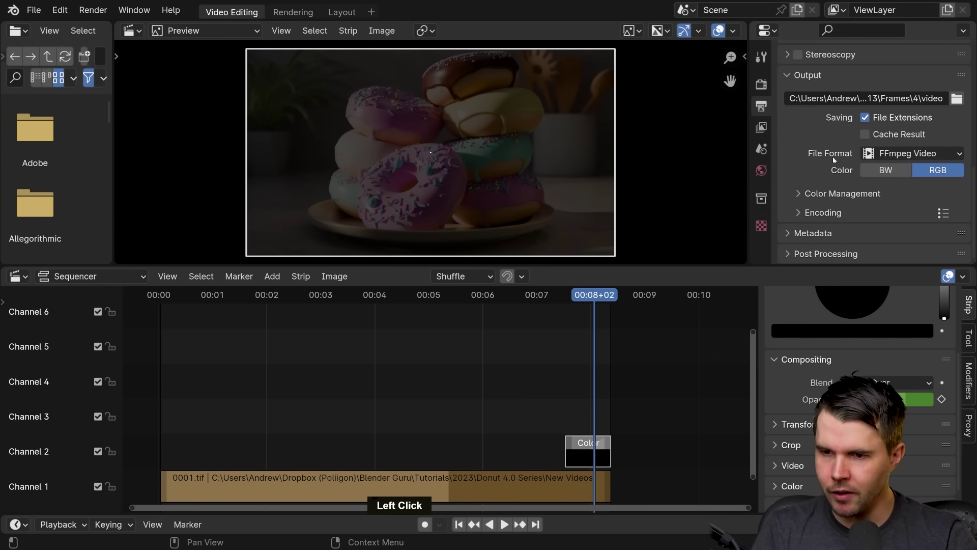
Step: Keep FFmpeg Video as the file format and review the format choices
middle_click(818, 164)
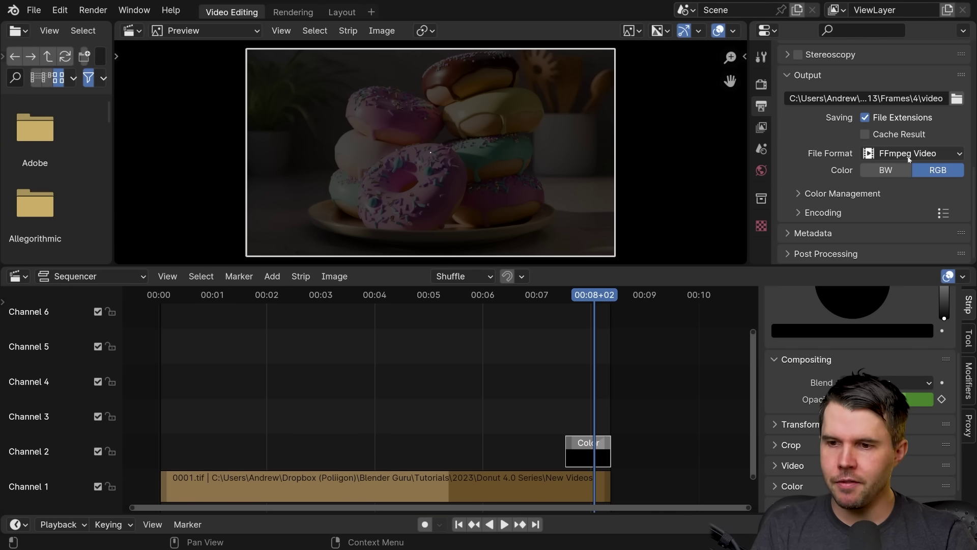
click(936, 155)
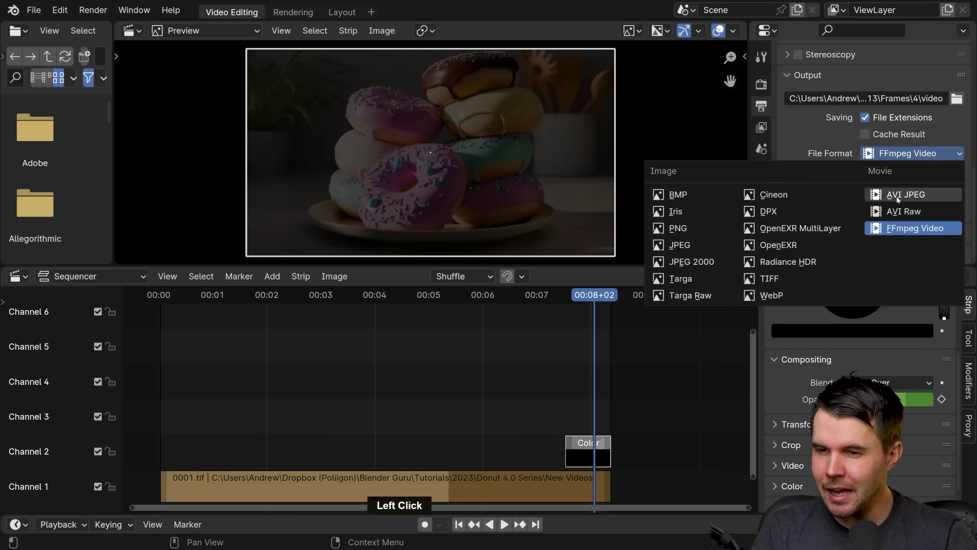
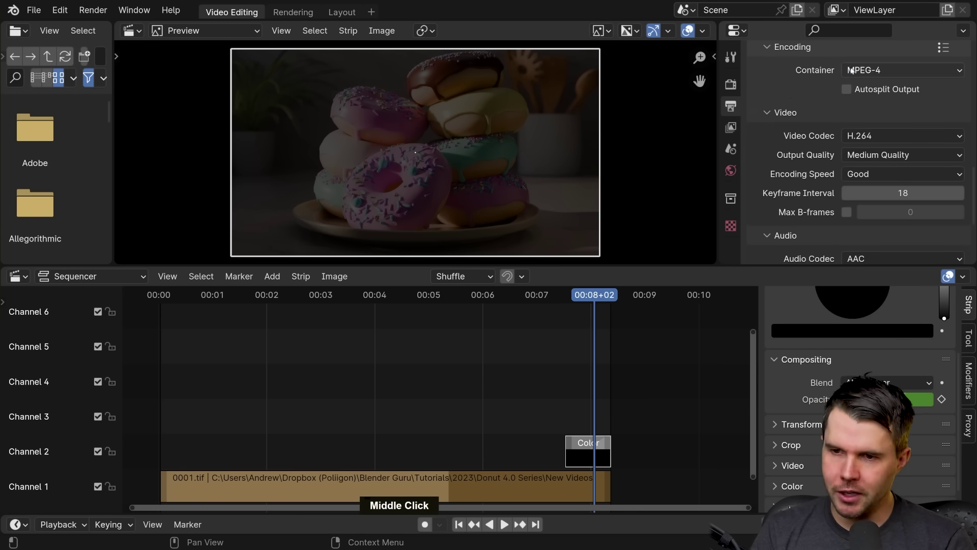
Step: Set the encoding container to MPEG-4 and the video codec to H.264
click(865, 70)
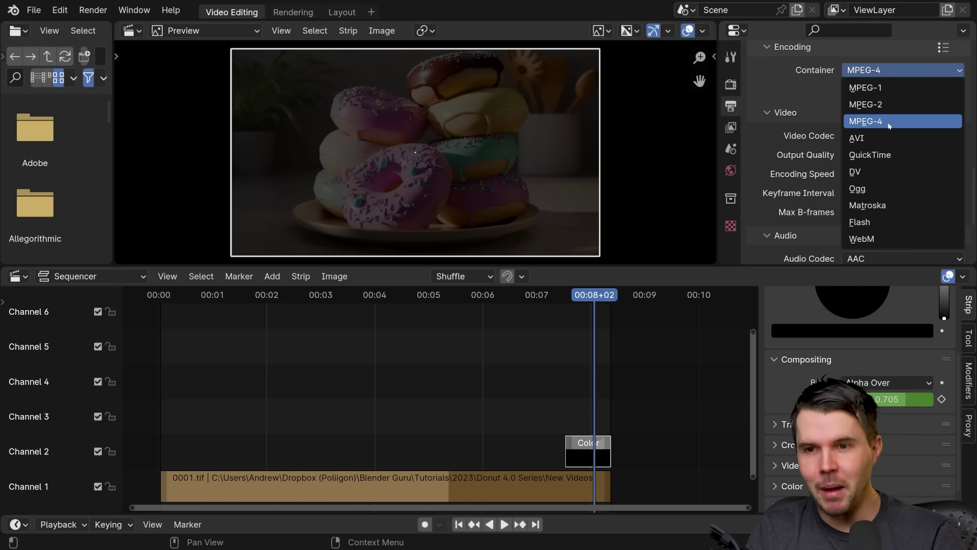
click(819, 115)
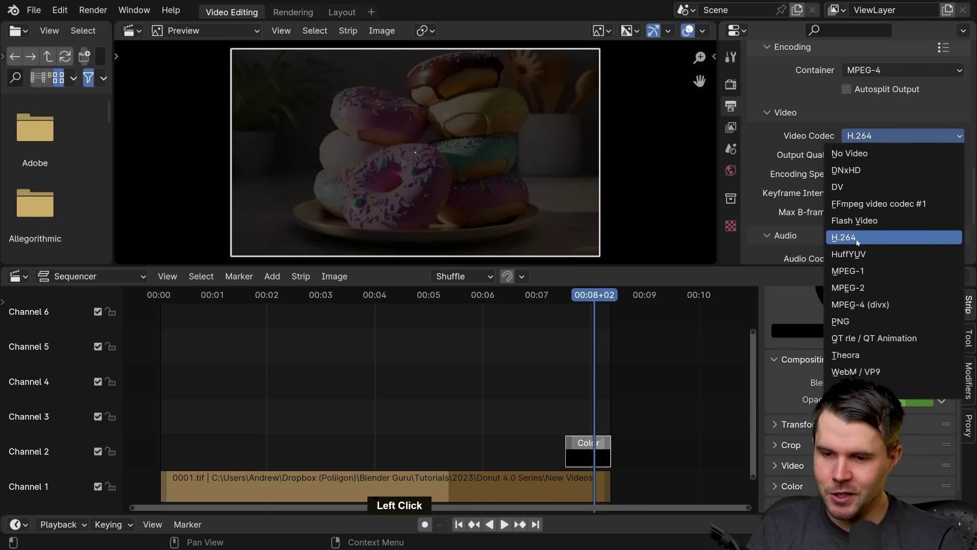
Step: Try constant bitrate, then set H.264 output quality to Perceptually Lossless
middle_click(813, 199)
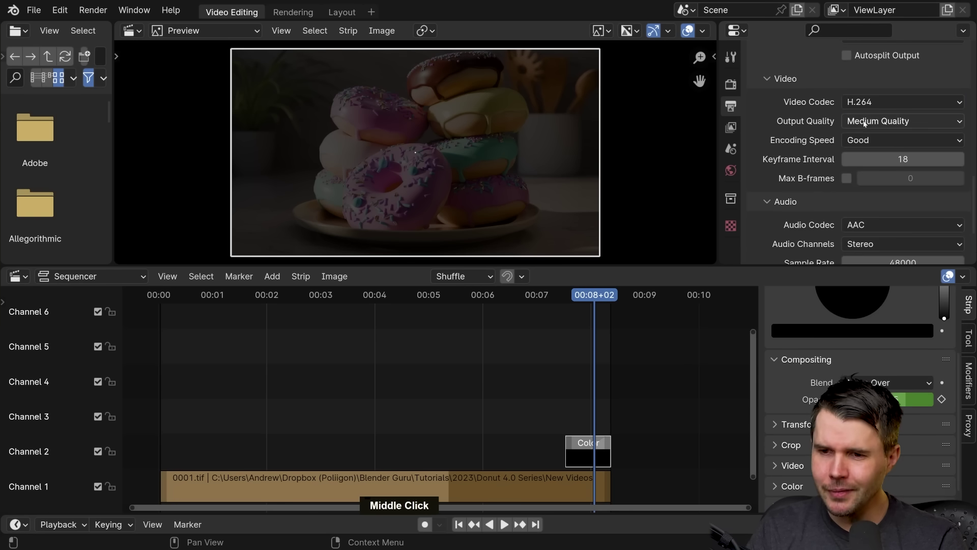
click(865, 122)
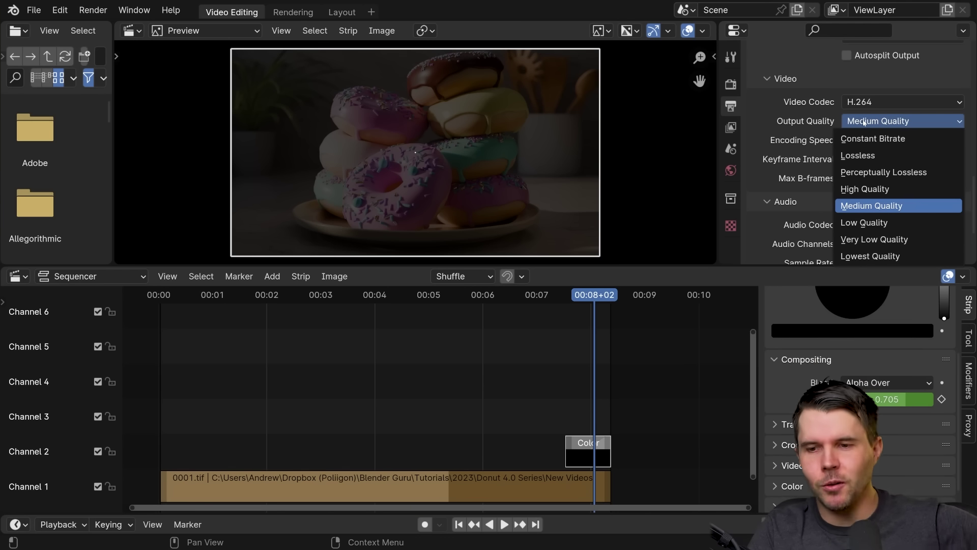
click(879, 121)
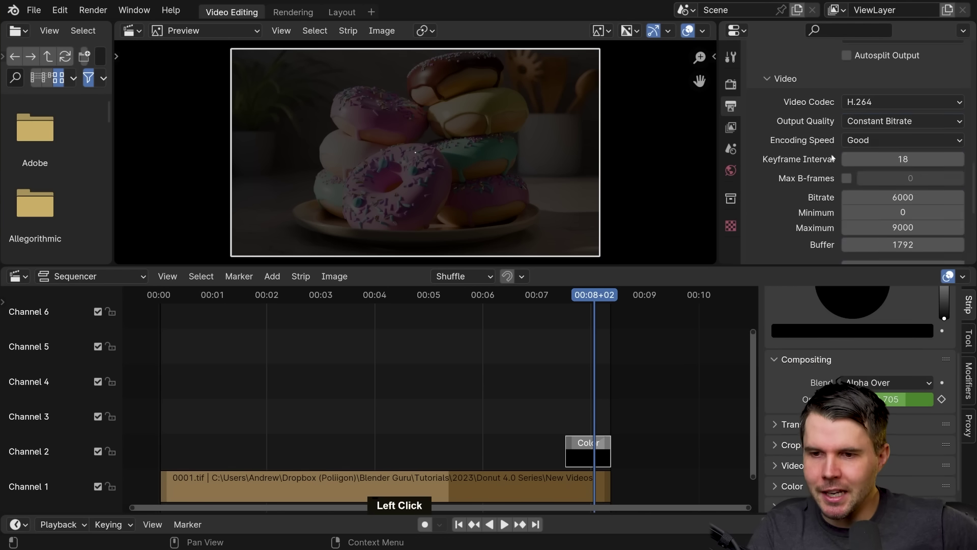
middle_click(815, 179)
click(887, 89)
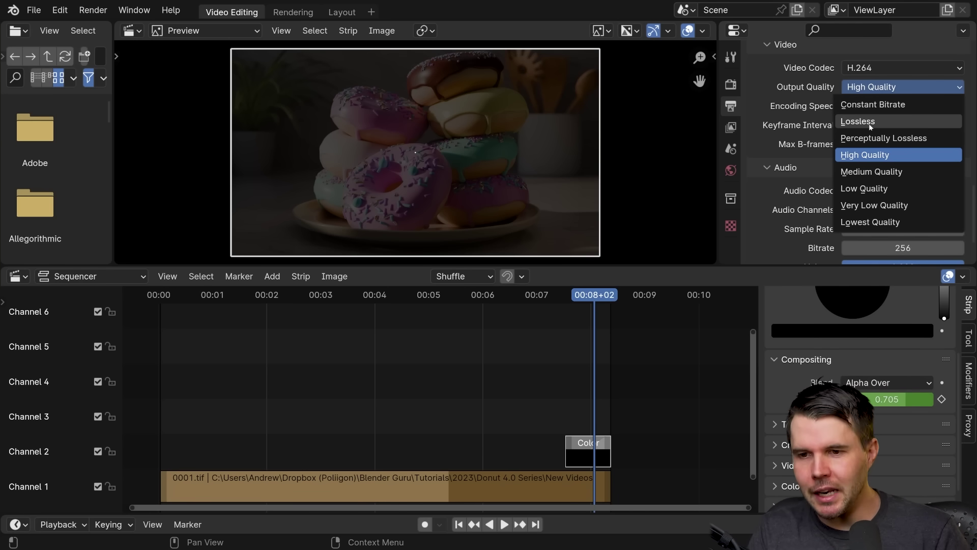
click(896, 145)
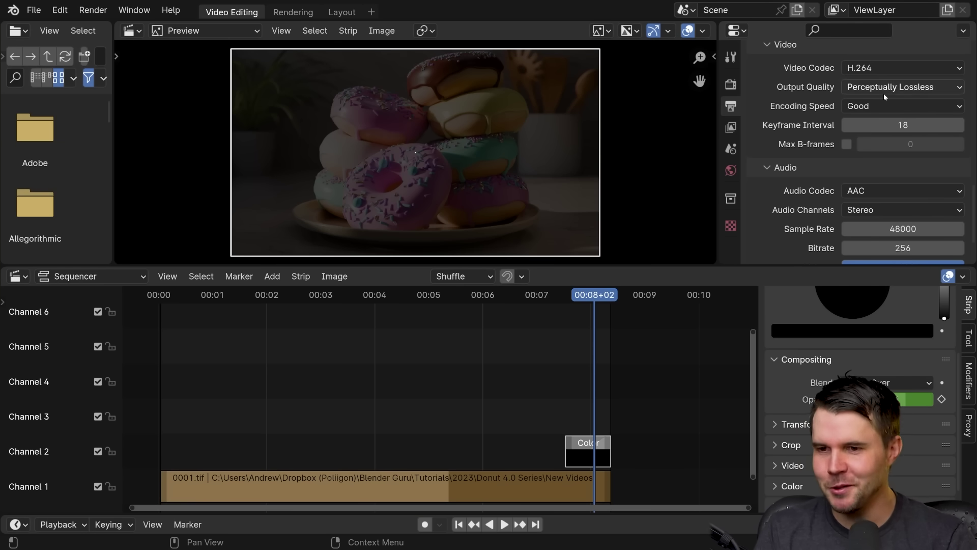
click(887, 90)
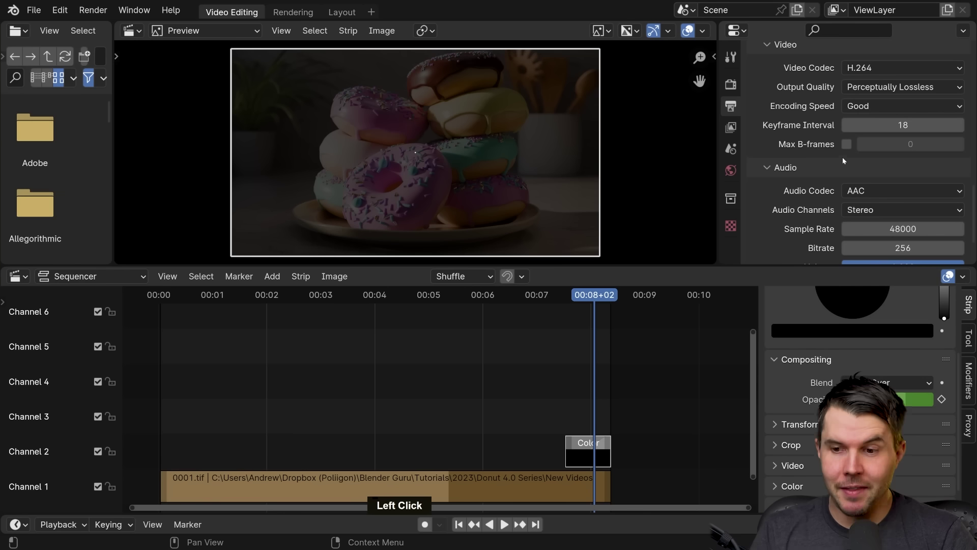
Step: Collapse the Audio encoding subpanel and scroll back up to the Output panel
middle_click(826, 172)
scroll(up, 3)
middle_click(799, 158)
click(290, 275)
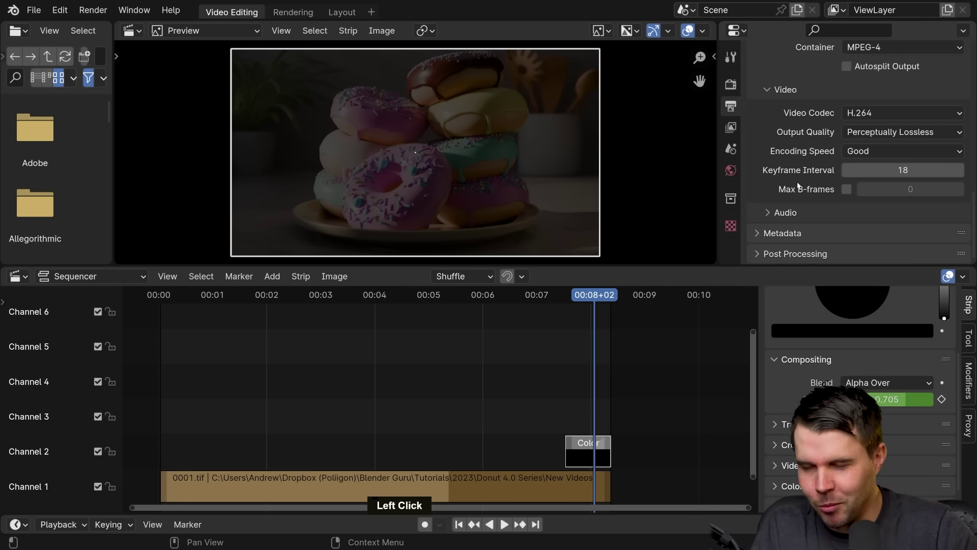
middle_click(893, 136)
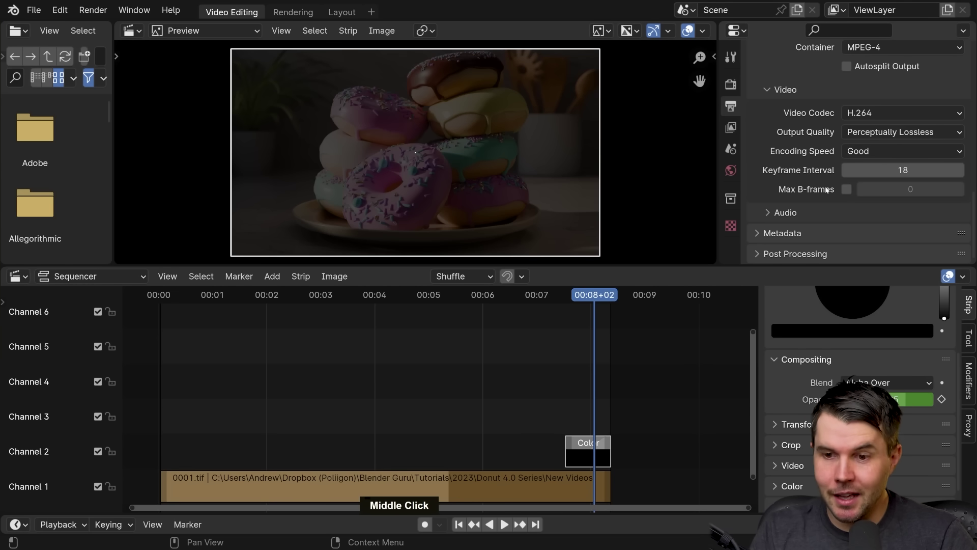